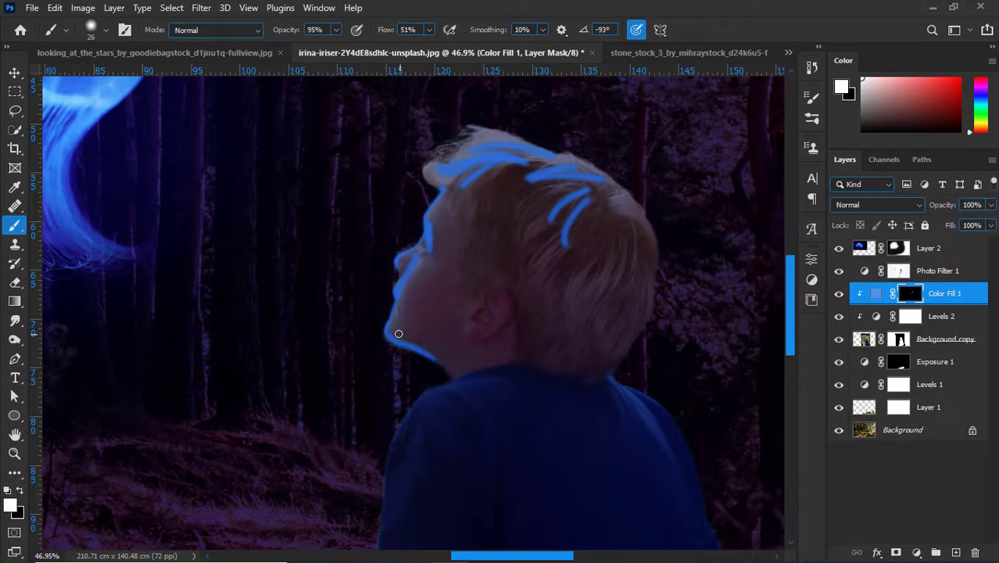
Wash soft blue light over the boy's face and hair front on the Color Fill 1 mask
{"action": "right_click", "coordinate": [445, 312]}
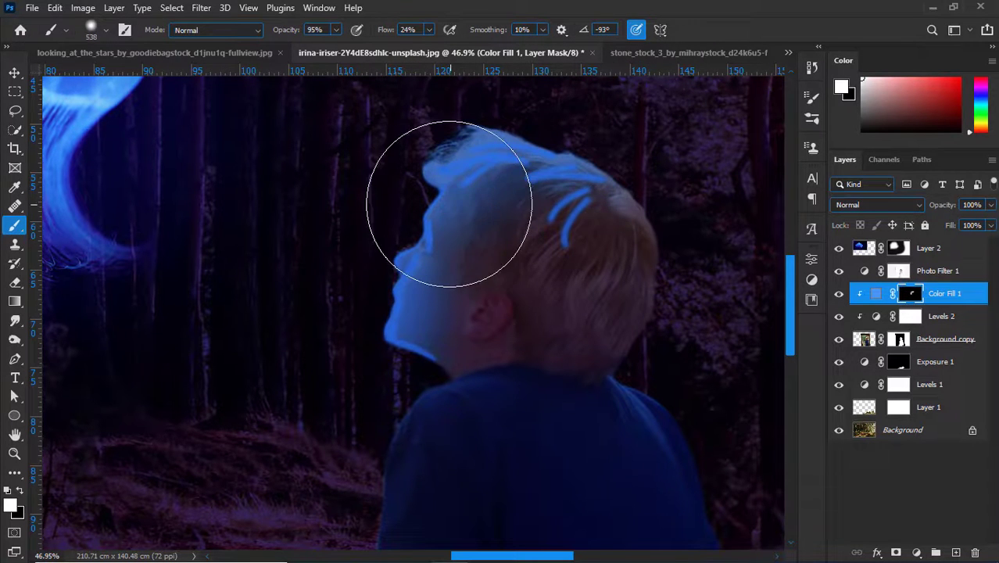
{"action": "right_click", "coordinate": [439, 248]}
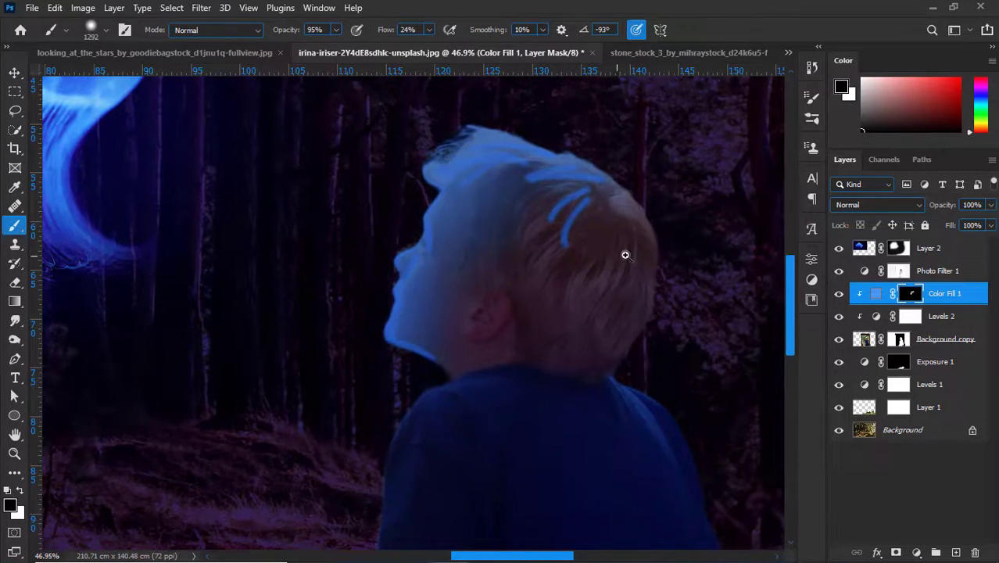
Drop Color Fill 1 to 39% opacity and paint its glow over his arm, hand and knee
{"action": "right_click", "coordinate": [584, 253]}
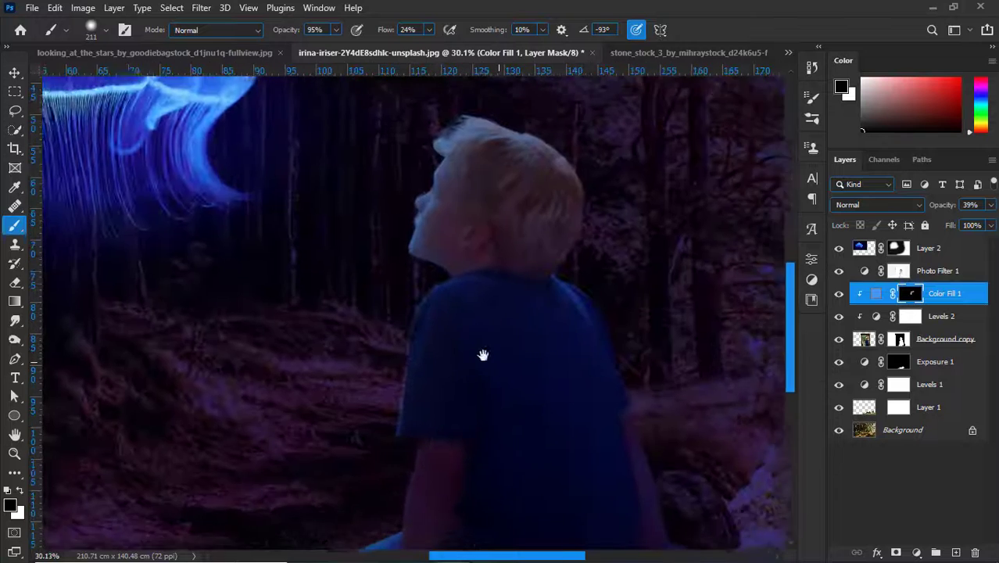
{"action": "right_click", "coordinate": [355, 232]}
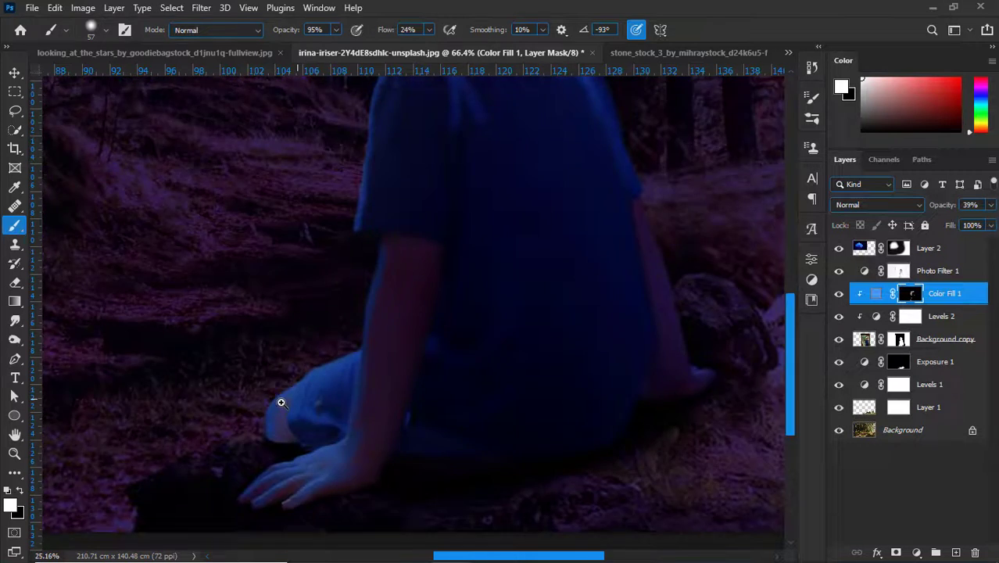
{"action": "right_click", "coordinate": [345, 409]}
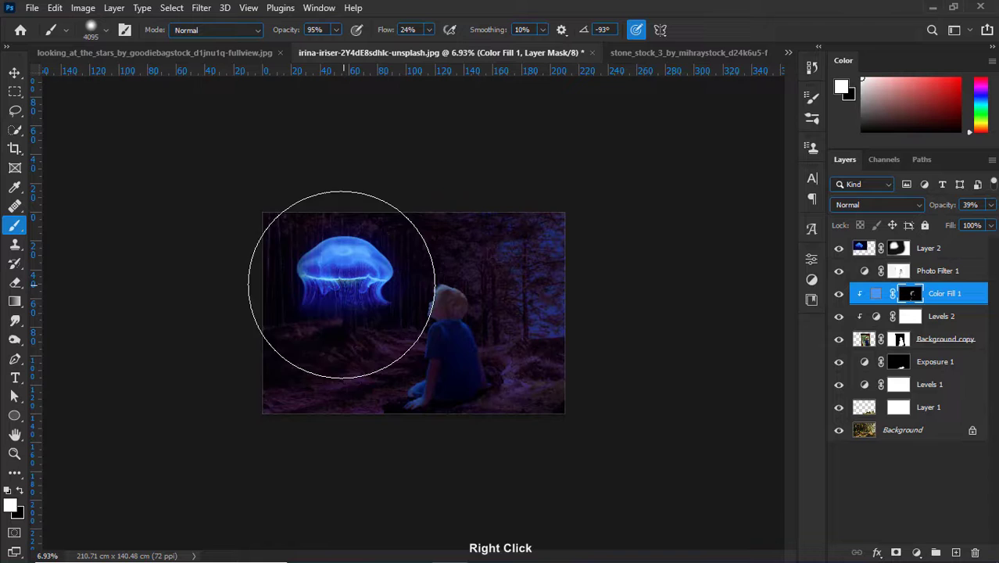